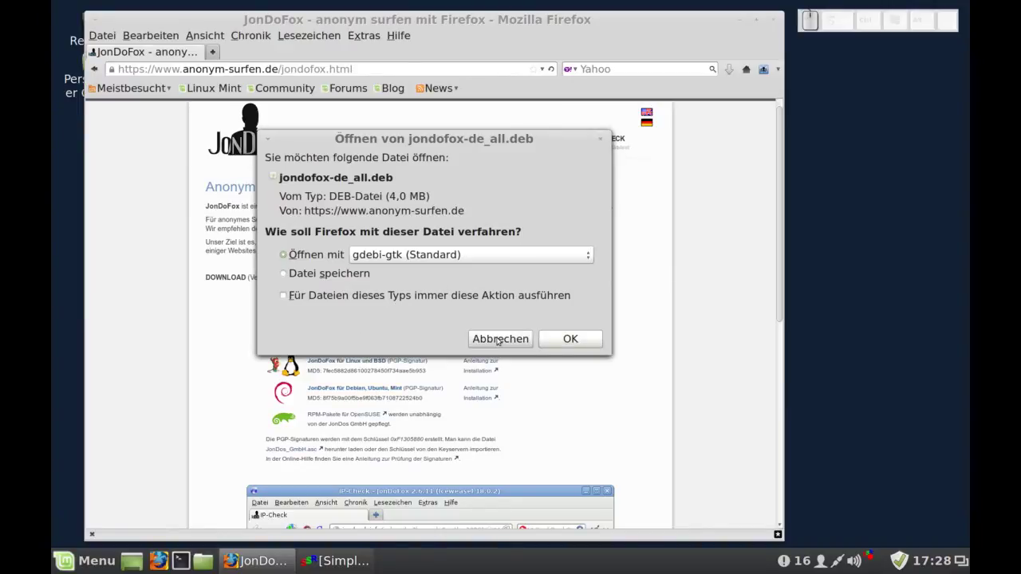
Step: Cancel the prompt to open the downloaded jondofox-de_all.deb package
{"action": "left_click", "coordinate": [500, 336]}
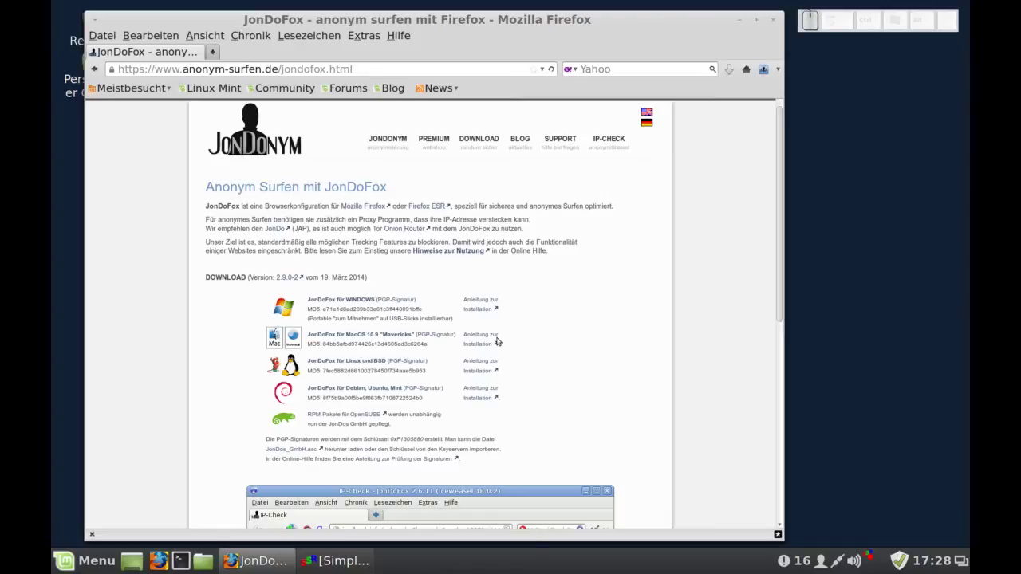
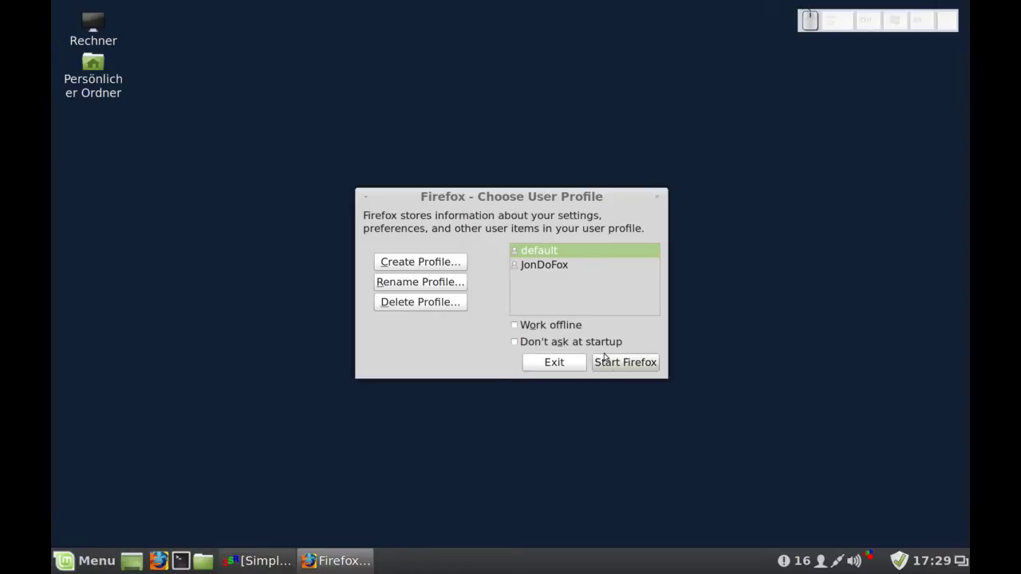
Step: Start Firefox with the JonDoFox profile from the profile chooser
{"action": "left_click", "coordinate": [655, 190]}
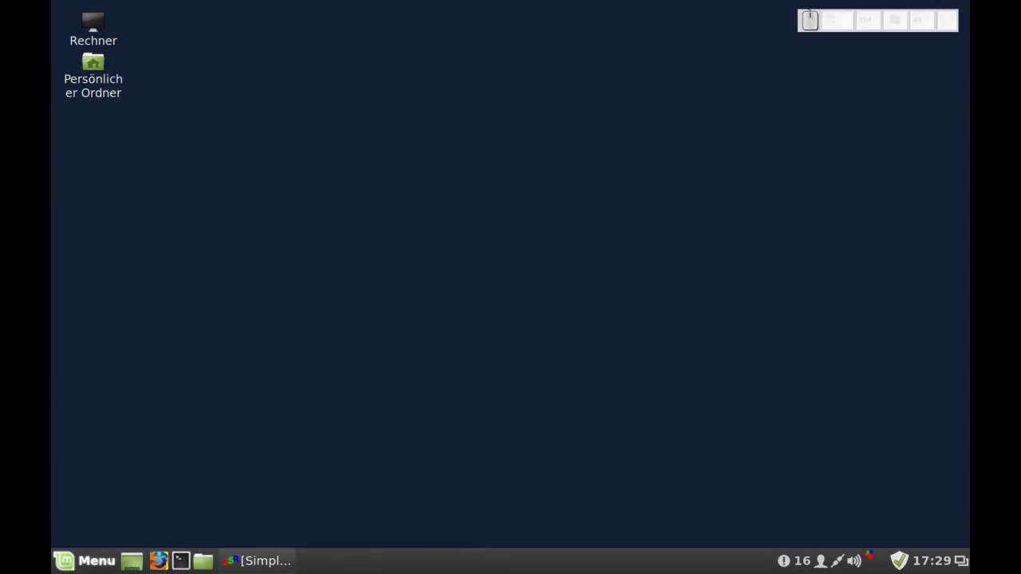
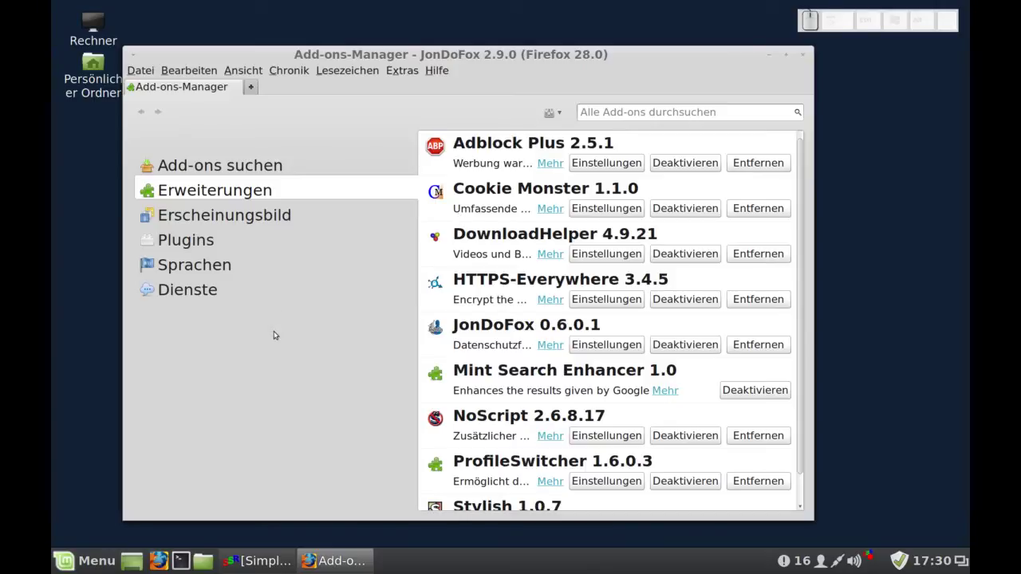
Step: Leave a single empty new tab by closing the Add-ons-Manager tab
{"action": "left_click", "coordinate": [254, 86]}
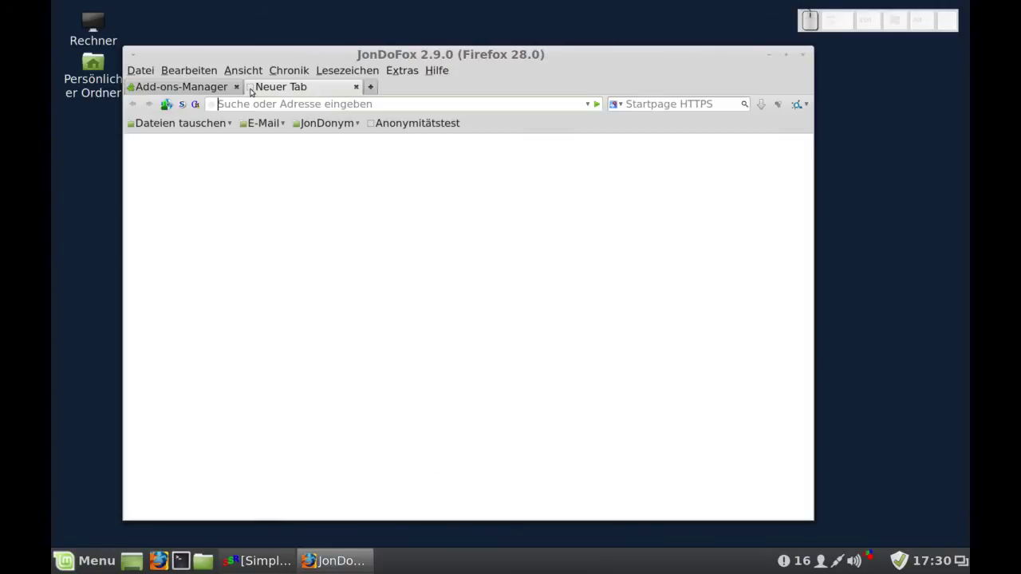
{"action": "left_click", "coordinate": [240, 87]}
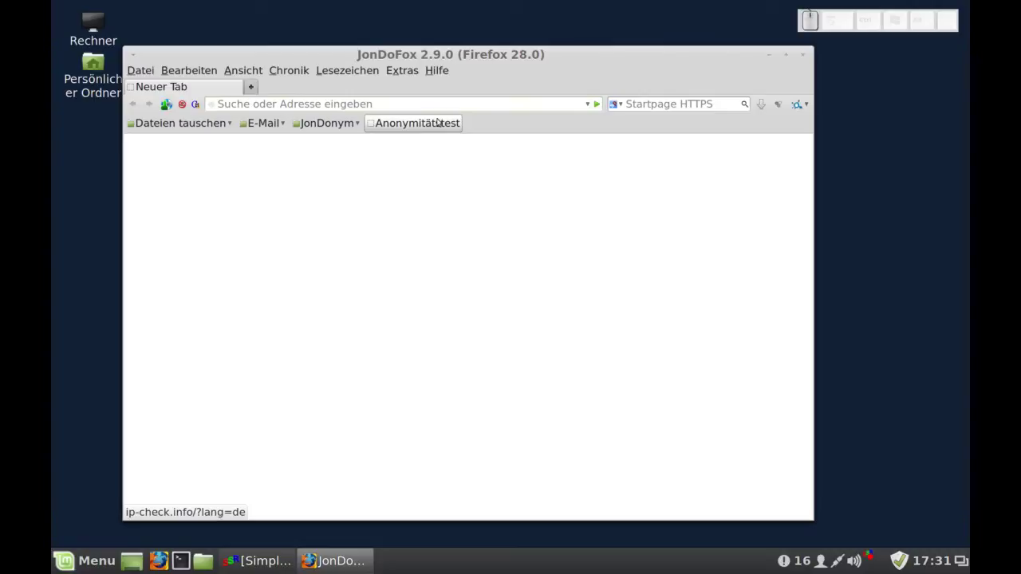
Step: Browse the JonDonym and E-Mail-Provider bookmark menus (Forum, posteo.de, mailbox.org)
{"action": "left_click", "coordinate": [361, 121]}
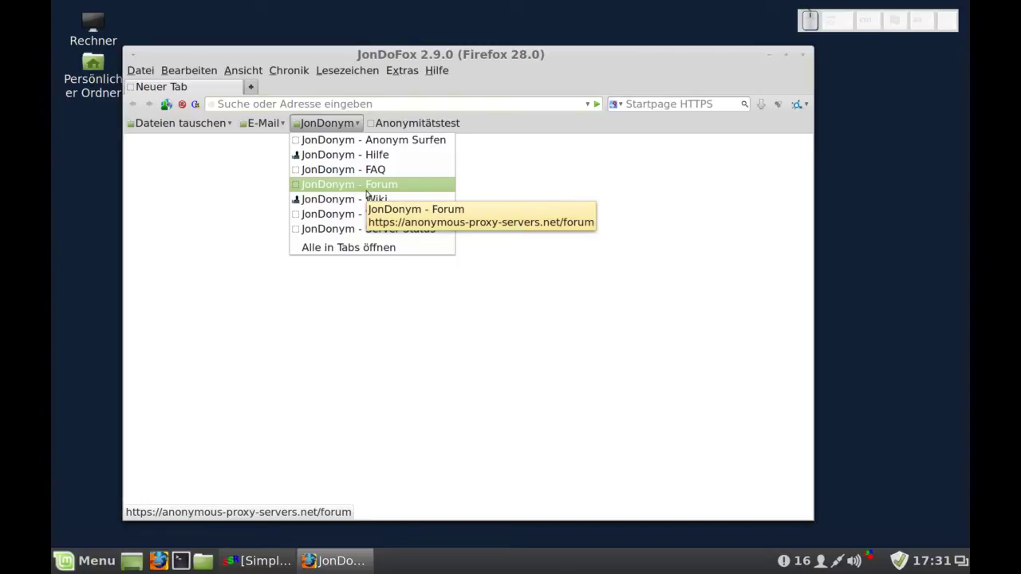
{"action": "left_click", "coordinate": [258, 180]}
{"action": "left_click", "coordinate": [282, 122]}
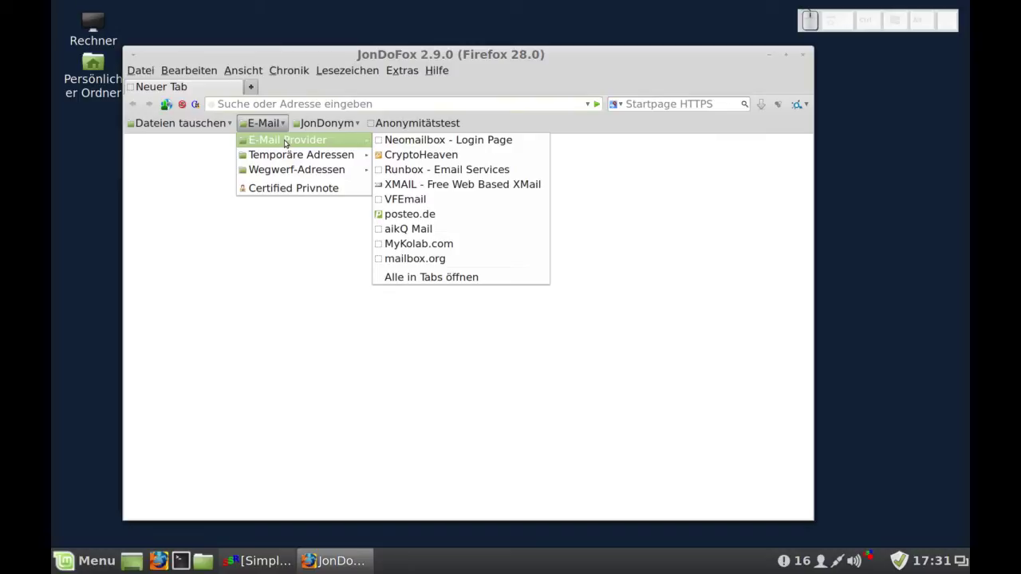
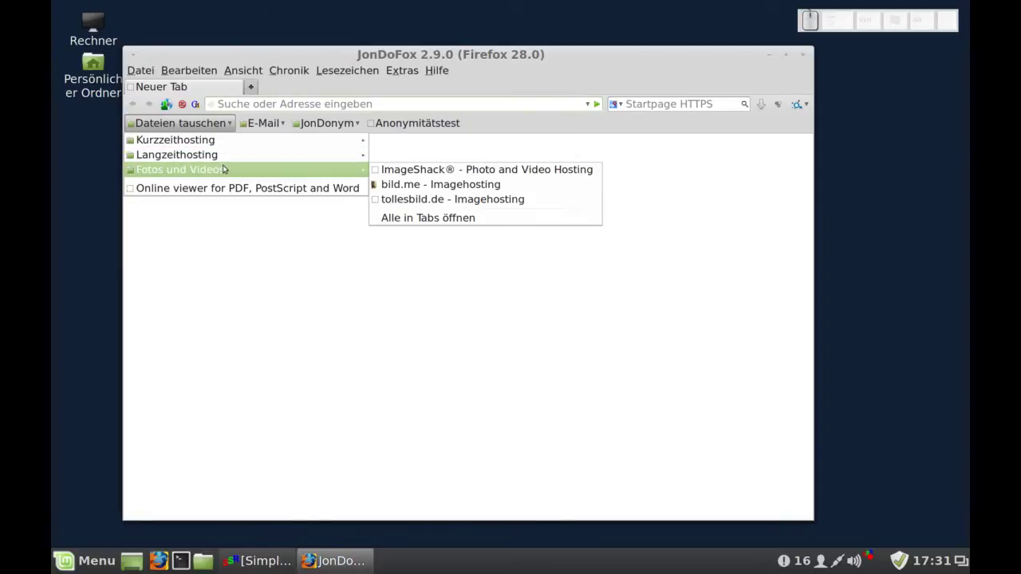
Step: Launch JonDoBrowser from its download page and show its about info, version 24.4.0
{"action": "left_click", "coordinate": [269, 256]}
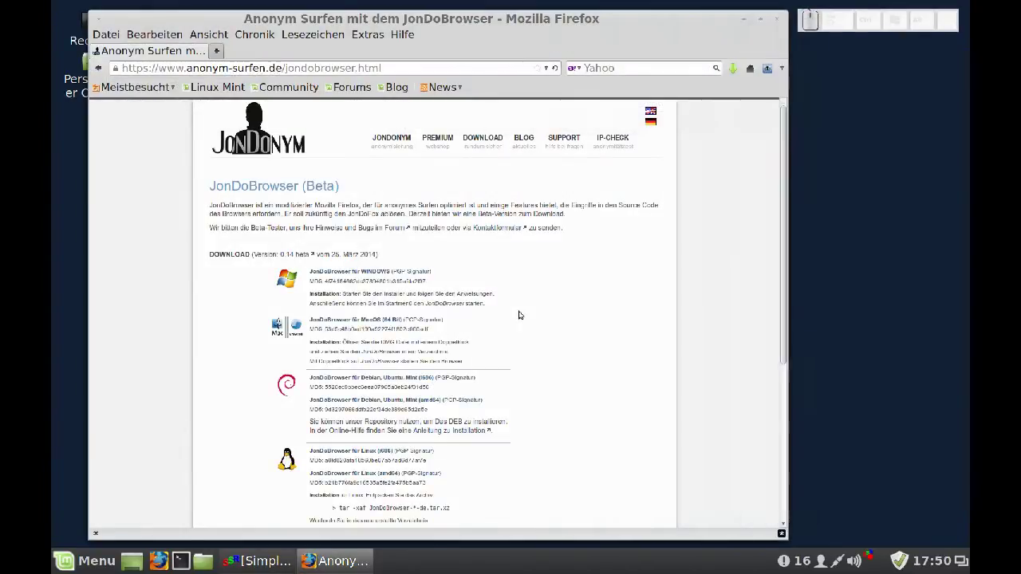
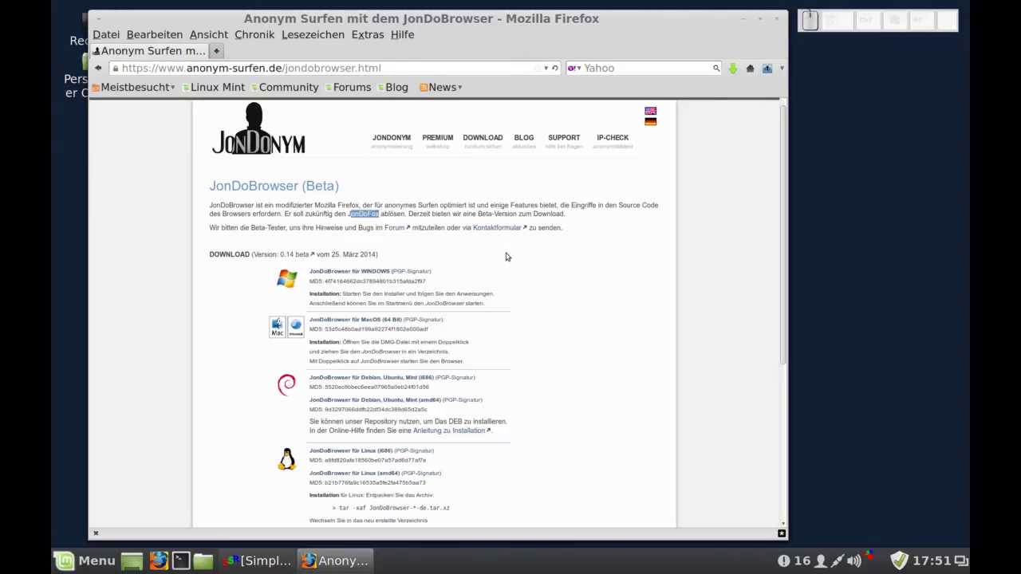
{"action": "left_click", "coordinate": [509, 250]}
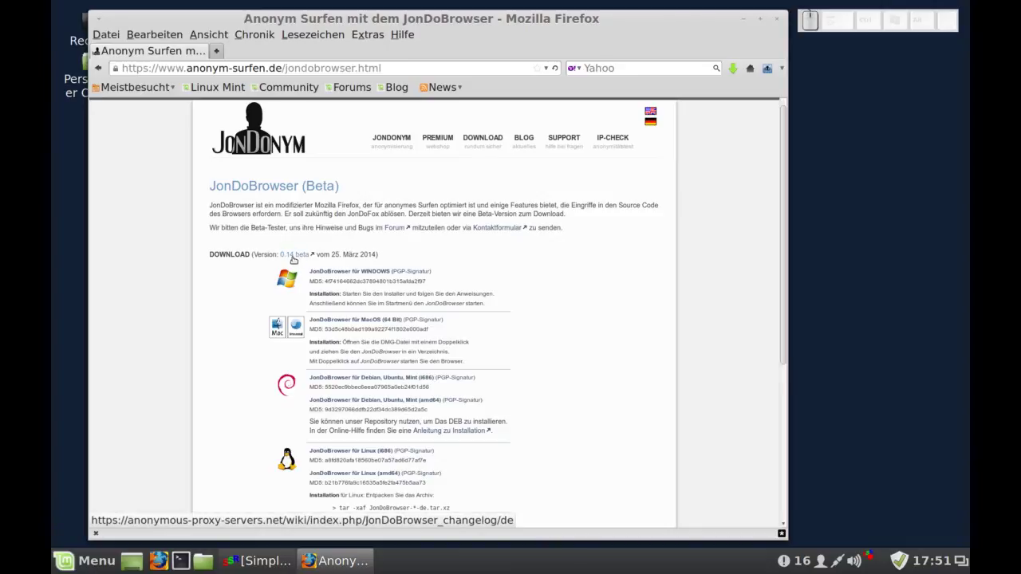
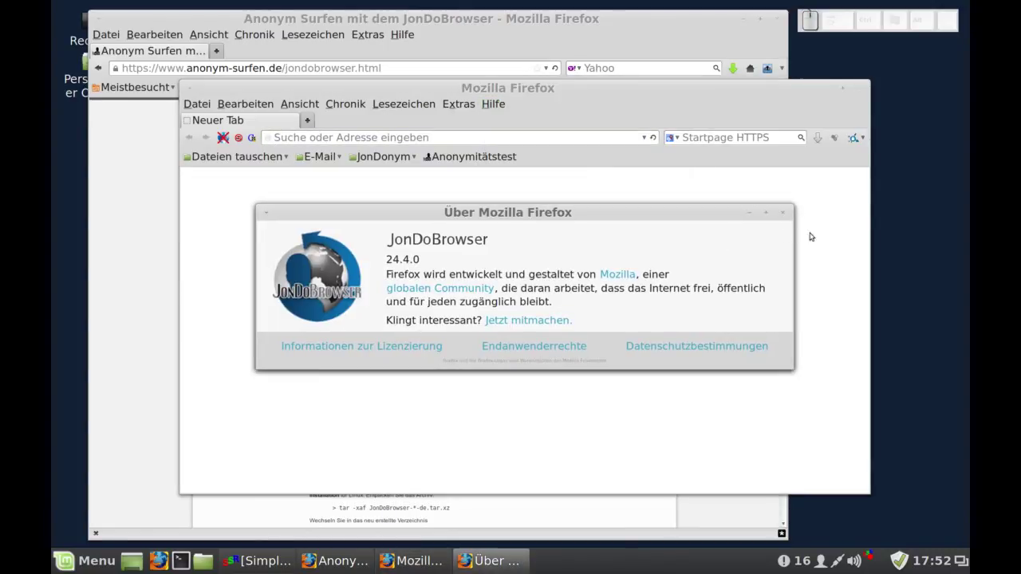
Step: Close the about window and show the installed extensions via Extras > Add-ons
{"action": "left_click", "coordinate": [788, 214]}
{"action": "left_click", "coordinate": [458, 103]}
{"action": "left_click", "coordinate": [461, 129]}
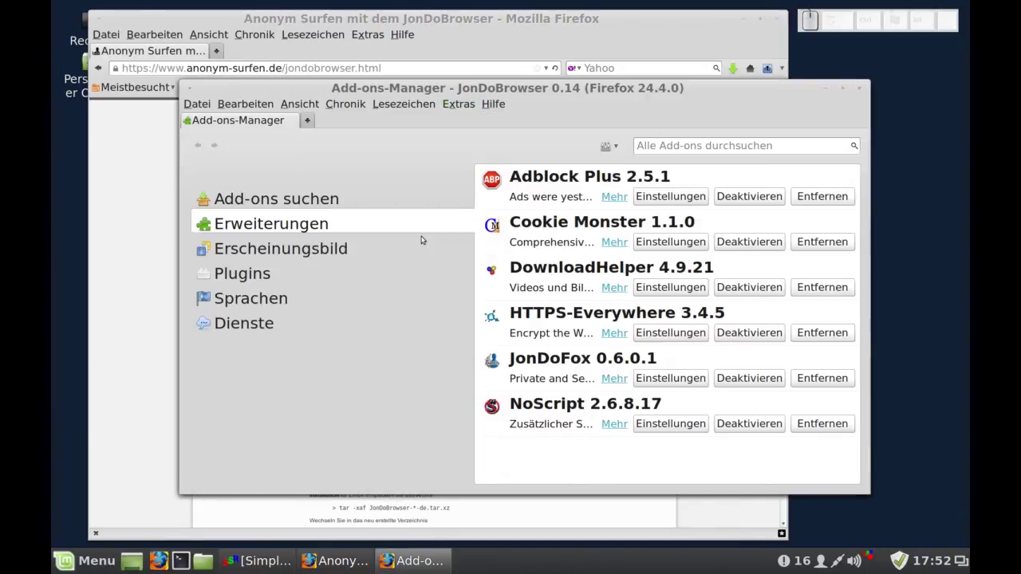
Step: Leave a single empty new tab by closing the Add-ons-Manager tab
{"action": "left_click", "coordinate": [314, 121]}
{"action": "left_click", "coordinate": [294, 121]}
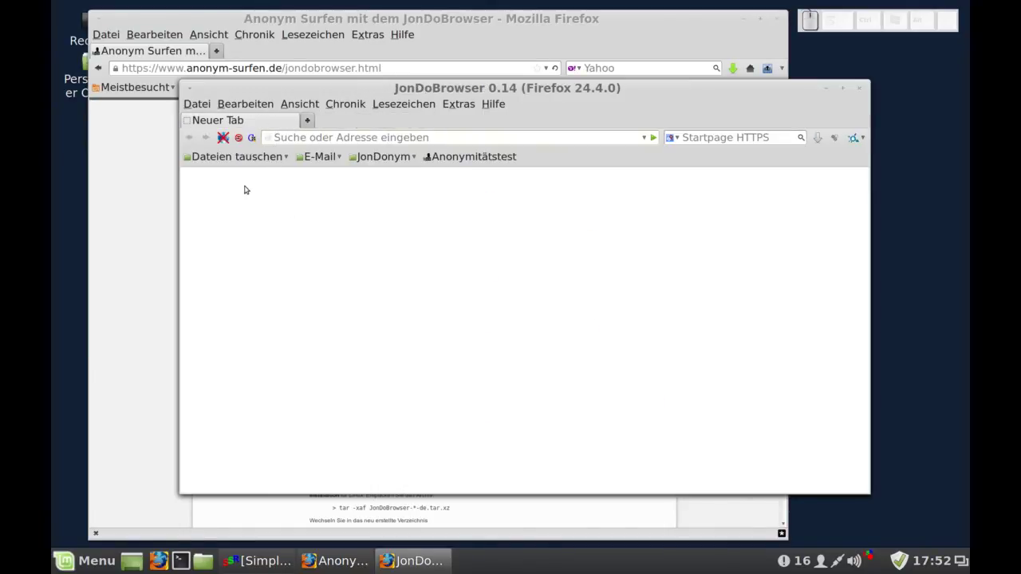
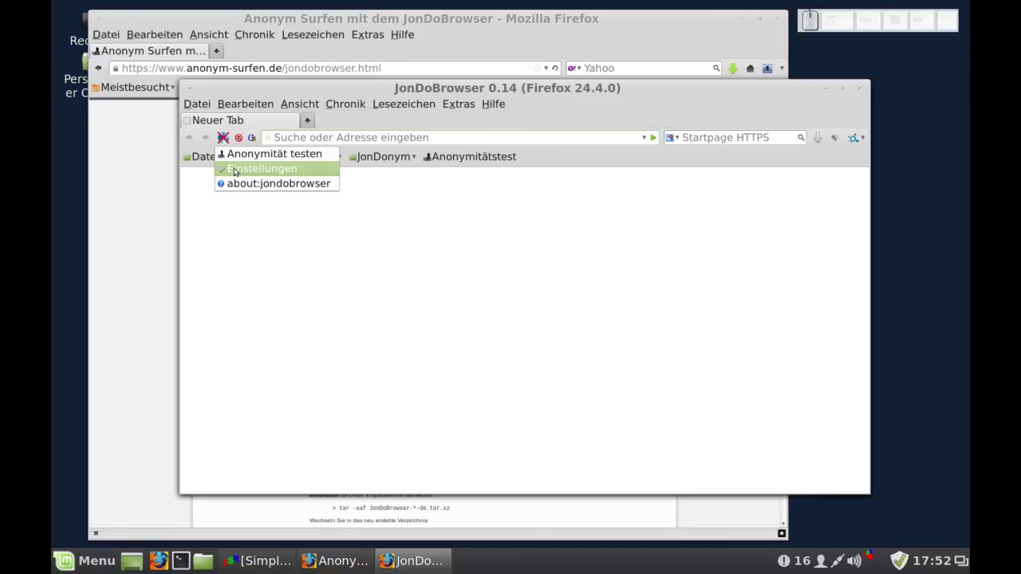
Step: Open the JonDoFox-Einstellungen window for tracking protection, SSL validation and warnings
{"action": "left_click", "coordinate": [237, 166]}
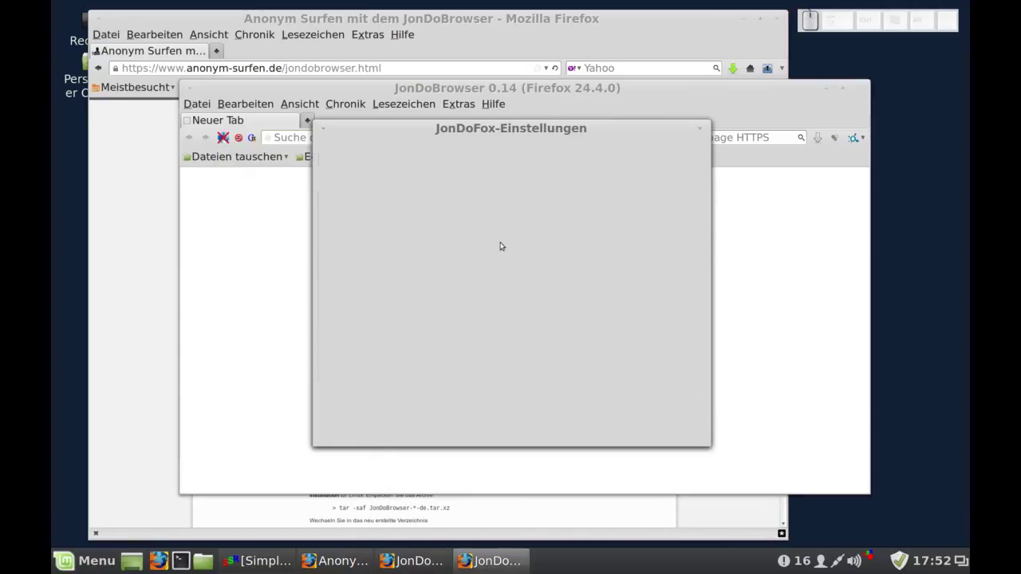